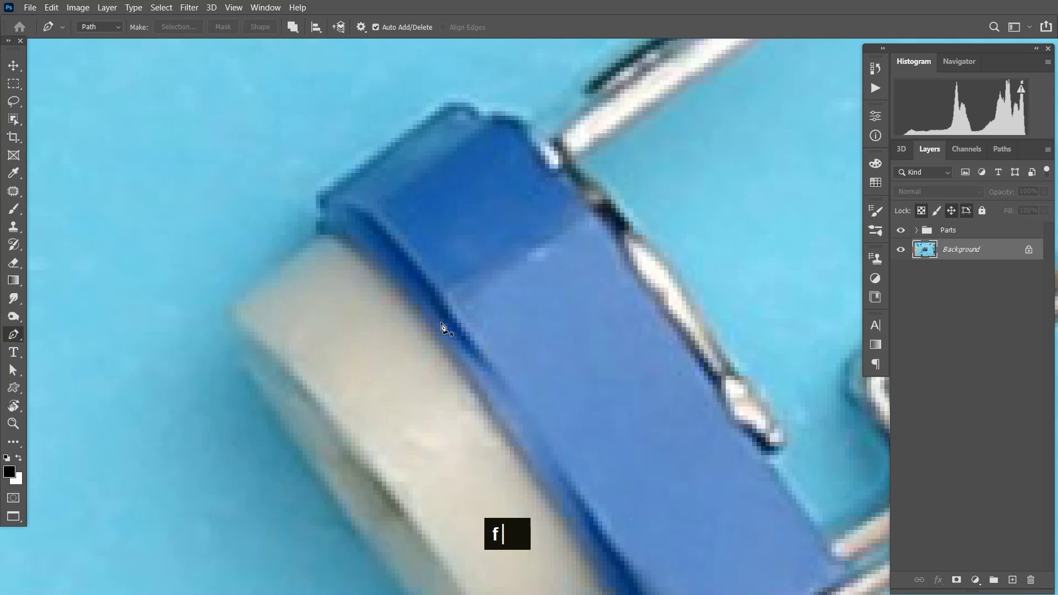
# - Start the Pen path at the body's edge and trace the lower body edge toward the knob
pyautogui.doubleClick(557, 291)
pyautogui.press('space')
pyautogui.write('p')
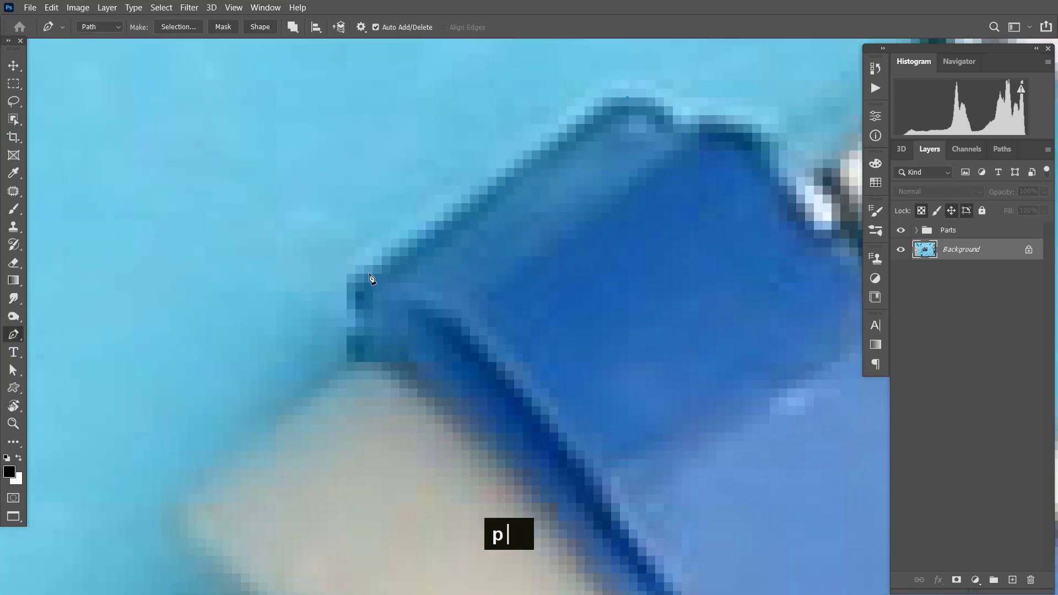
pyautogui.doubleClick(367, 306)
pyautogui.press('space')
pyautogui.press('space')
pyautogui.doubleClick(499, 327)
pyautogui.press('space')
pyautogui.doubleClick(300, 199)
pyautogui.press('space')
pyautogui.doubleClick(477, 286)
# - Continue the path around the white knob's underside and corner back to where it meets the body
pyautogui.press('space')
pyautogui.press('ctrl+-')
pyautogui.press('space')
pyautogui.press('space')
pyautogui.doubleClick(575, 361)
pyautogui.press('space')
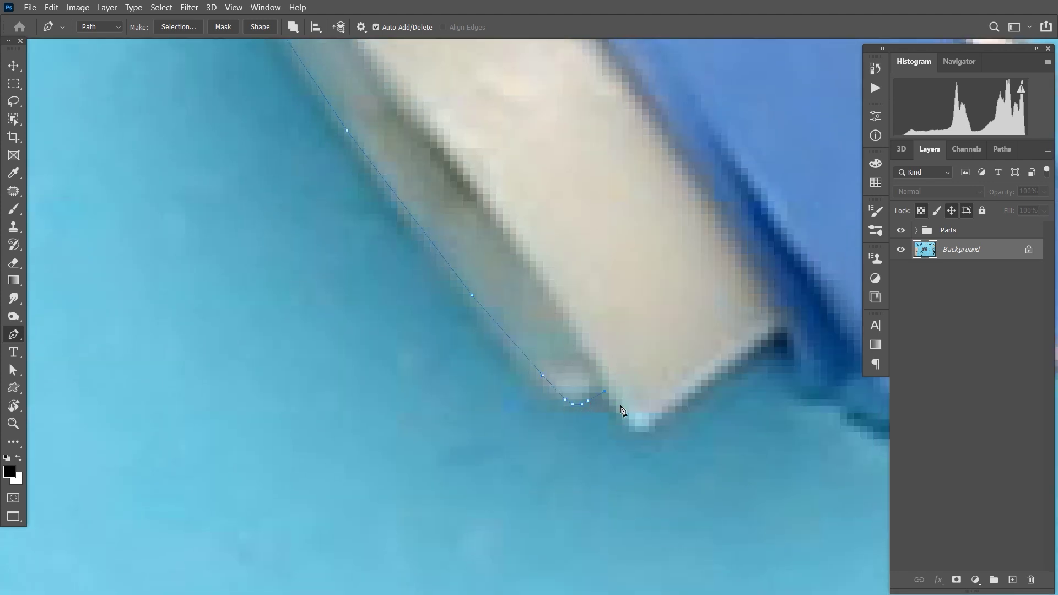
pyautogui.press('space')
pyautogui.doubleClick(539, 303)
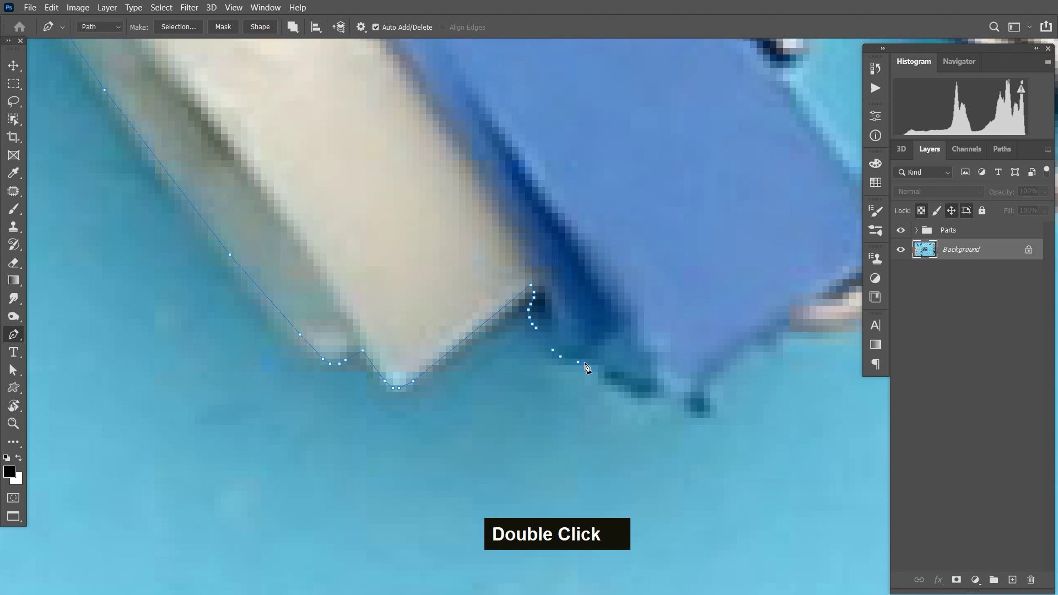
pyautogui.press('space')
pyautogui.doubleClick(541, 342)
# - Trace along the blue body's lower edge to the lead base and up the first bent lead
pyautogui.press('space')
pyautogui.doubleClick(508, 338)
pyautogui.press('space')
pyautogui.doubleClick(522, 304)
pyautogui.press('space')
pyautogui.doubleClick(423, 338)
pyautogui.press('space')
pyautogui.doubleClick(628, 158)
pyautogui.press('space')
pyautogui.doubleClick(575, 257)
# - Run the path along the outer lead, around its tip and into the space between the two leads
pyautogui.press('space')
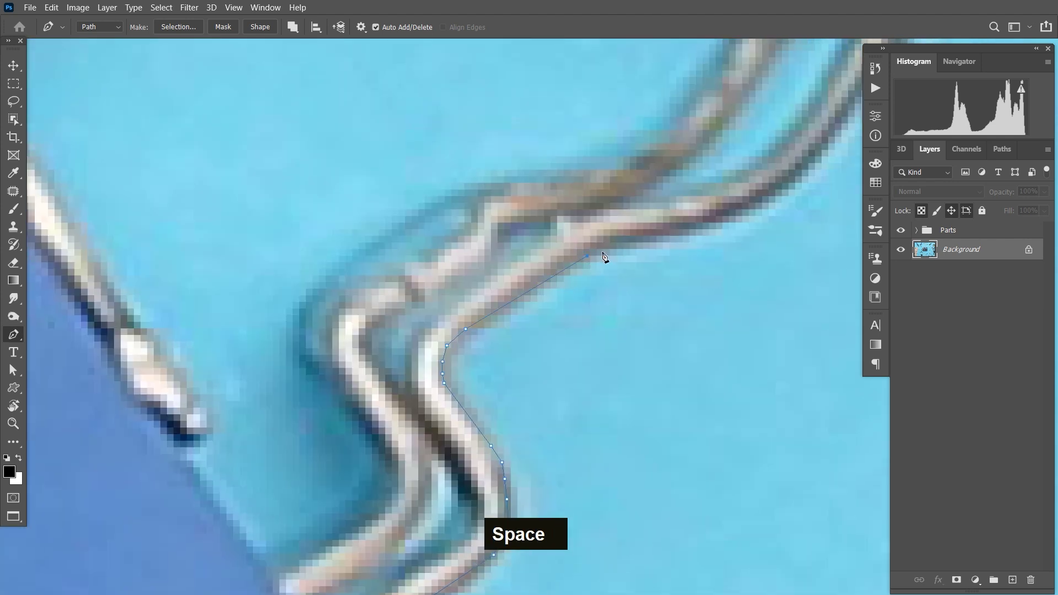
pyautogui.press('ctrl+z')
pyautogui.press('space')
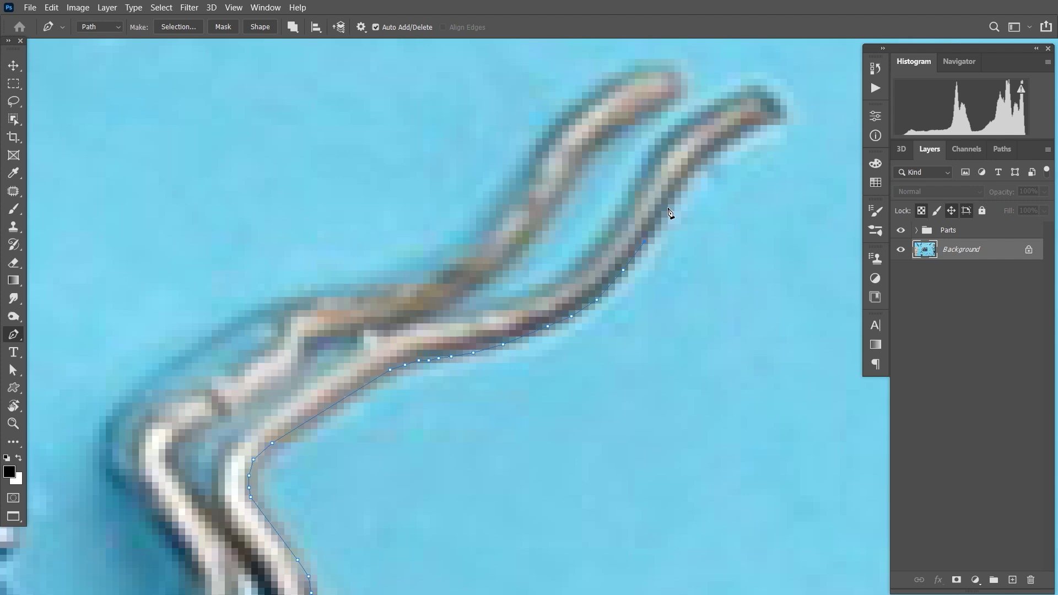
pyautogui.doubleClick(589, 351)
pyautogui.press('space')
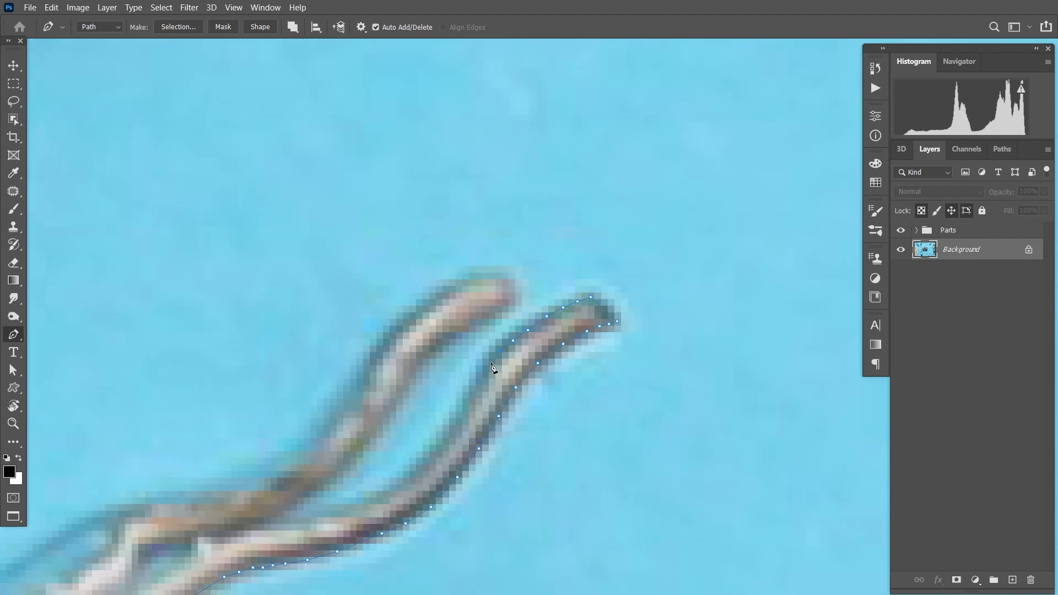
pyautogui.doubleClick(508, 399)
pyautogui.press('space')
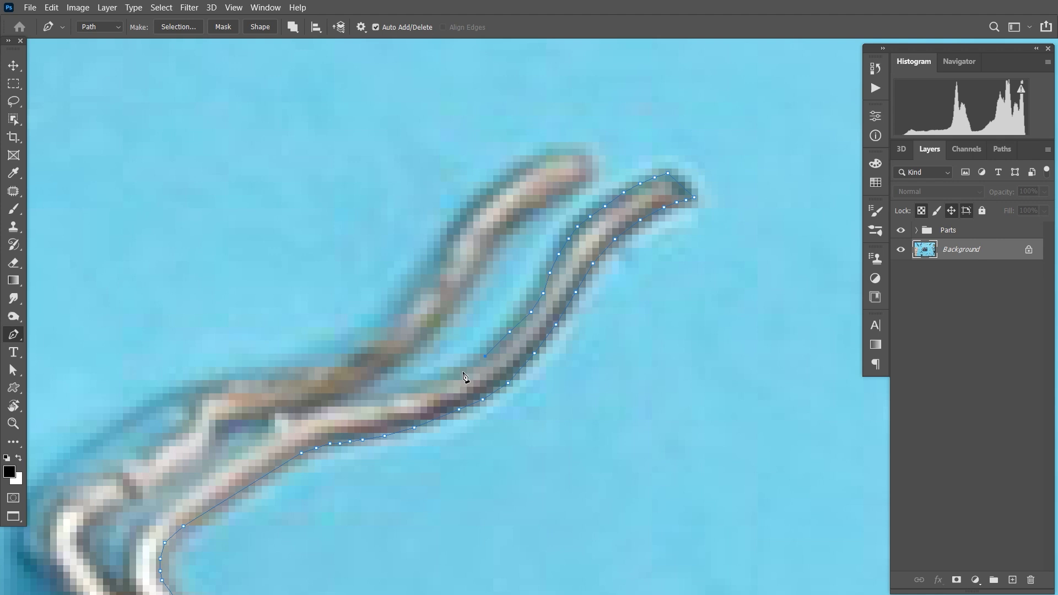
pyautogui.press('space')
pyautogui.doubleClick(765, 306)
pyautogui.press('space')
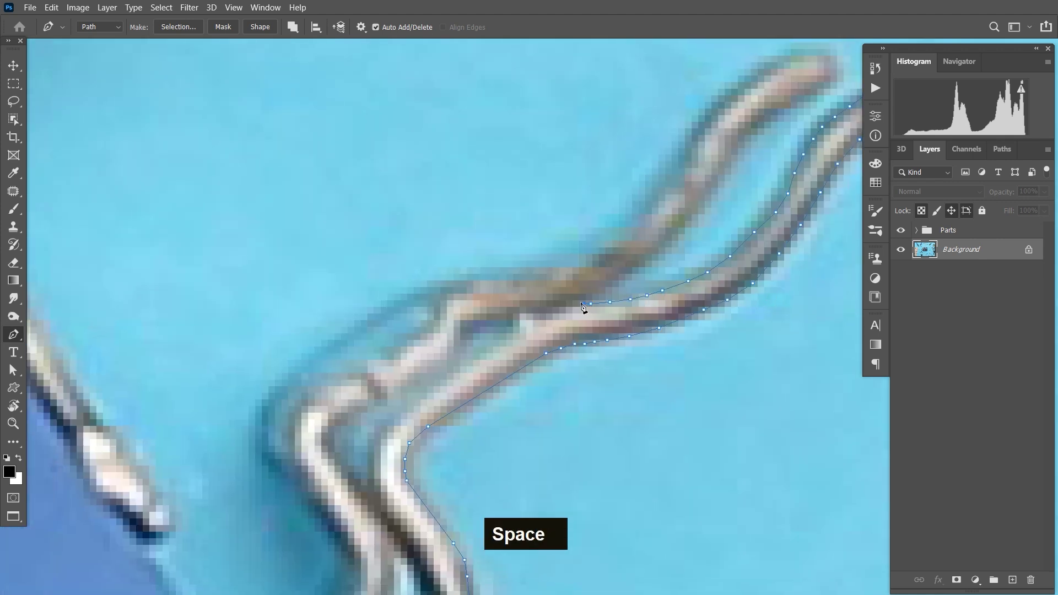
pyautogui.press('space')
pyautogui.doubleClick(758, 157)
# - Trace the inner lead, undoing stray points, and continue up to where it bends
pyautogui.press('space')
pyautogui.doubleClick(745, 217)
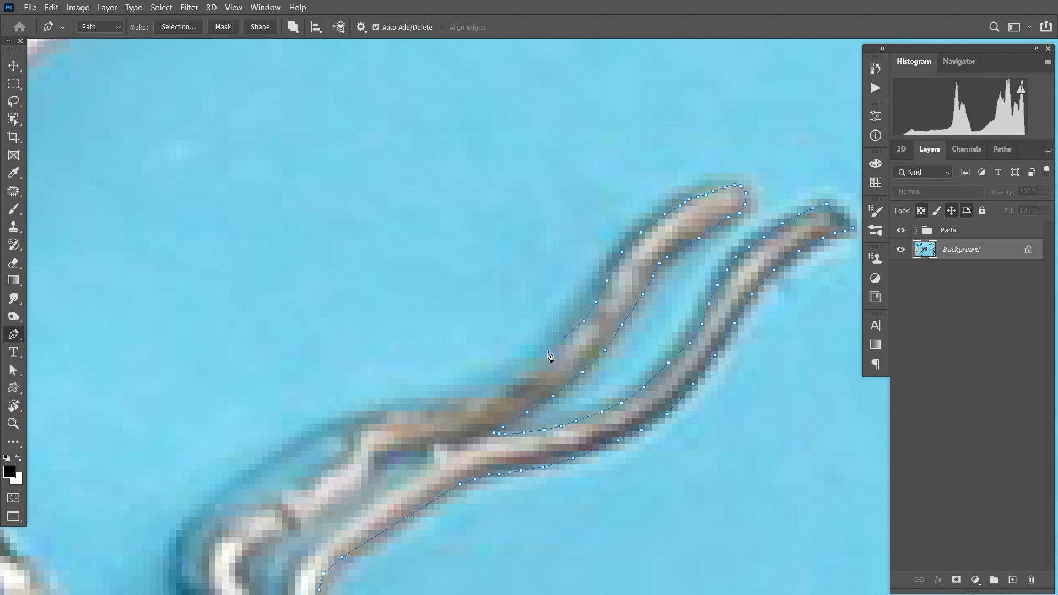
pyautogui.doubleClick(517, 381)
pyautogui.press('ctrl+z')
pyautogui.press('ctrl+z')
pyautogui.press('ctrl+z')
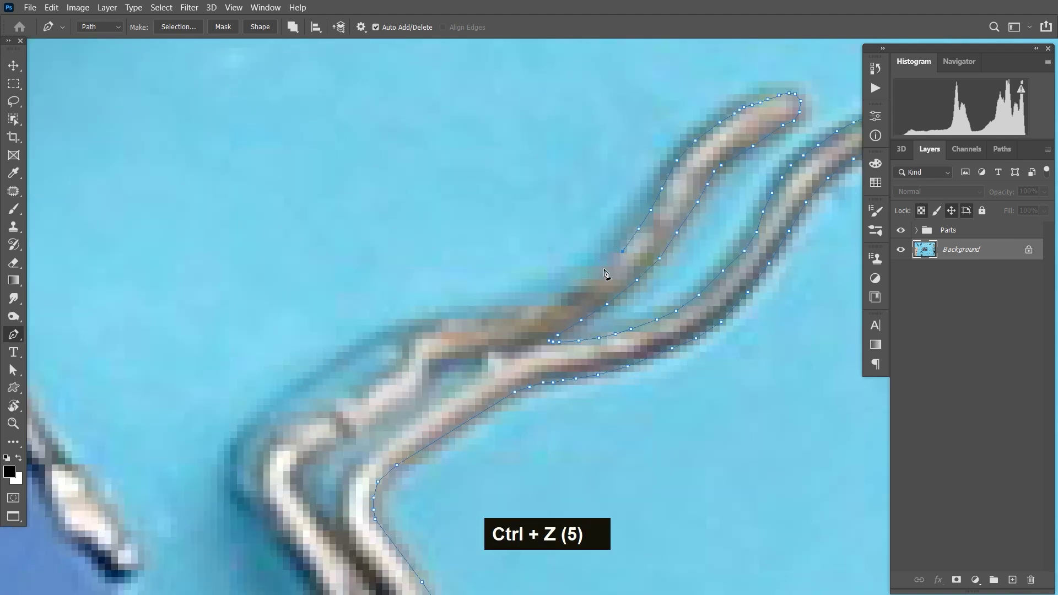
pyautogui.press('space')
pyautogui.doubleClick(667, 180)
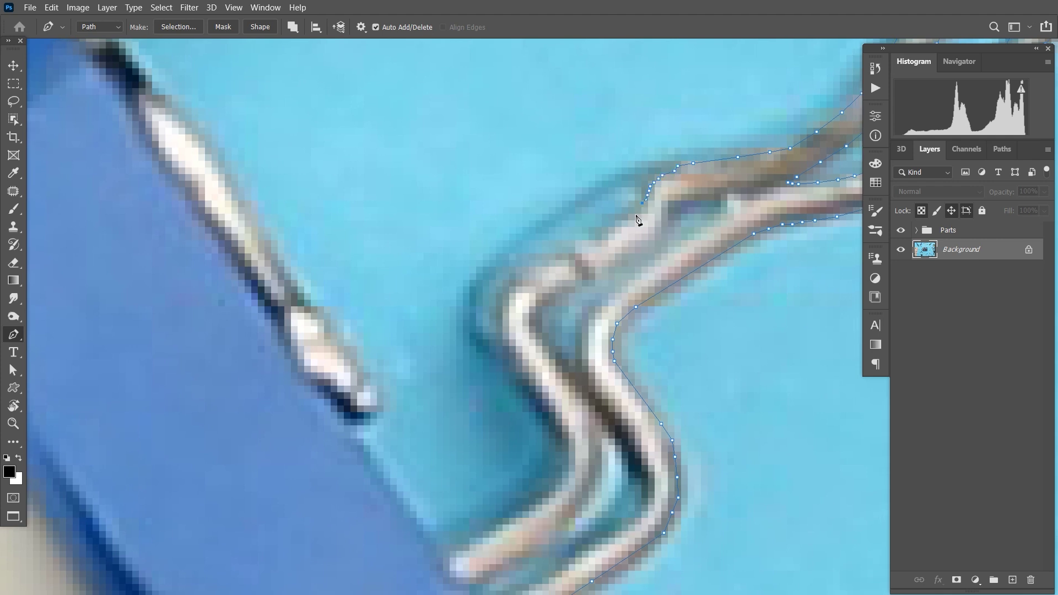
pyautogui.doubleClick(620, 232)
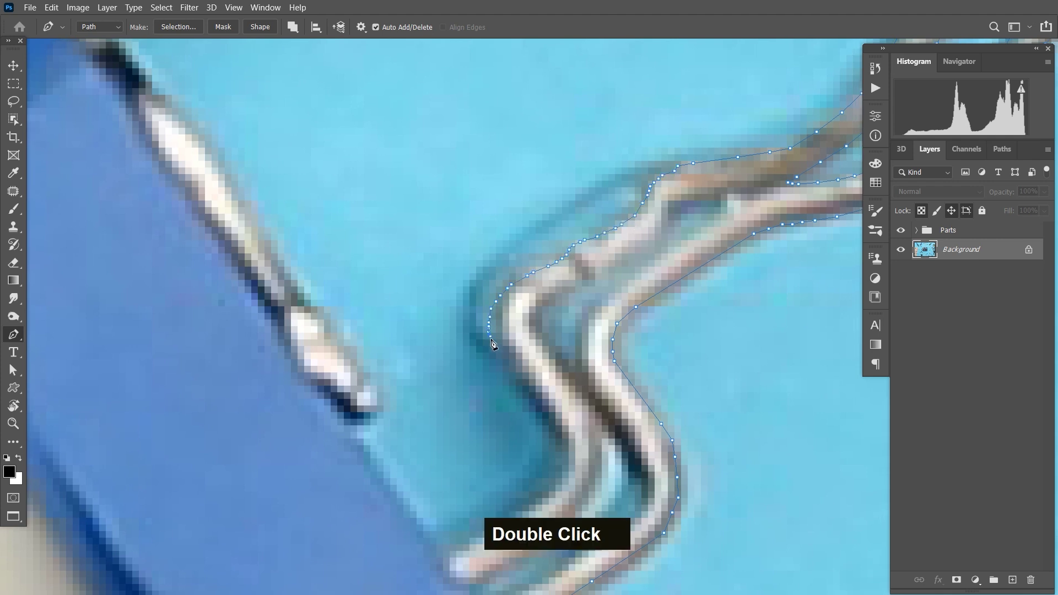
# - Bring the path down the lead bend and along the body's upper edge to the top lead's base
pyautogui.press('space')
pyautogui.doubleClick(592, 289)
pyautogui.press('space')
pyautogui.doubleClick(543, 311)
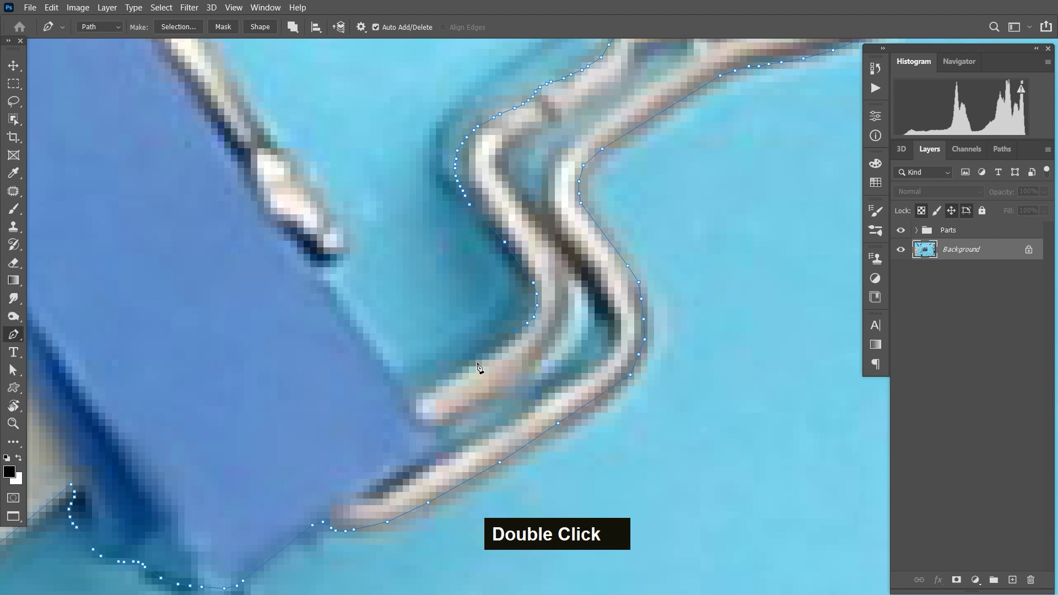
pyautogui.press('space')
pyautogui.doubleClick(402, 291)
pyautogui.press('space')
pyautogui.press('space')
pyautogui.doubleClick(431, 285)
pyautogui.press('space')
pyautogui.press('ctrl+z')
pyautogui.press('ctrl+z')
pyautogui.press('space')
pyautogui.doubleClick(496, 306)
# - Trace up the top lead, around its tip and back down its other side
pyautogui.press('space')
pyautogui.doubleClick(353, 253)
pyautogui.press('space')
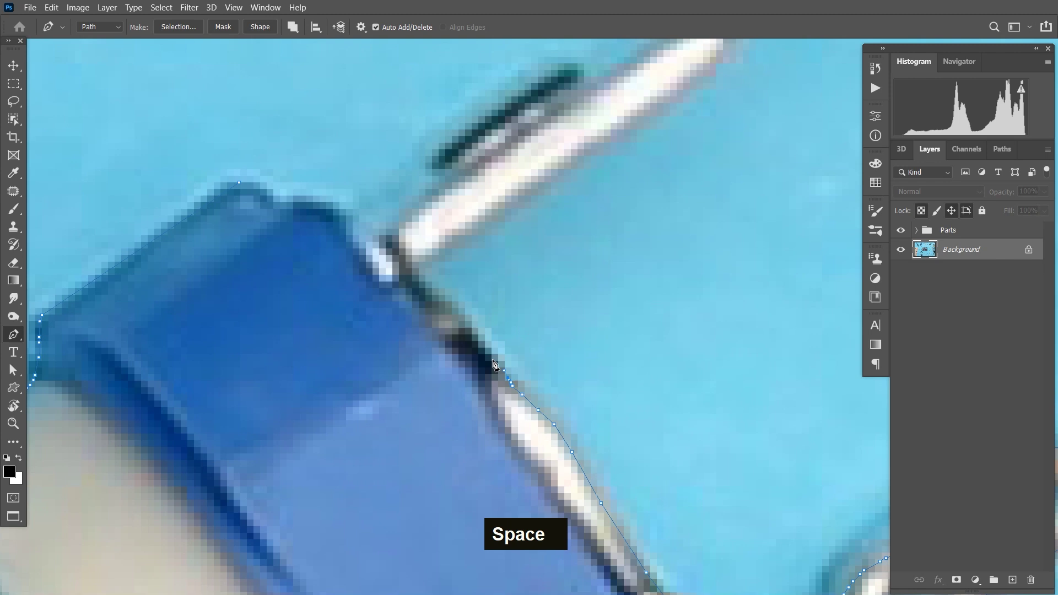
pyautogui.doubleClick(450, 306)
pyautogui.press('space')
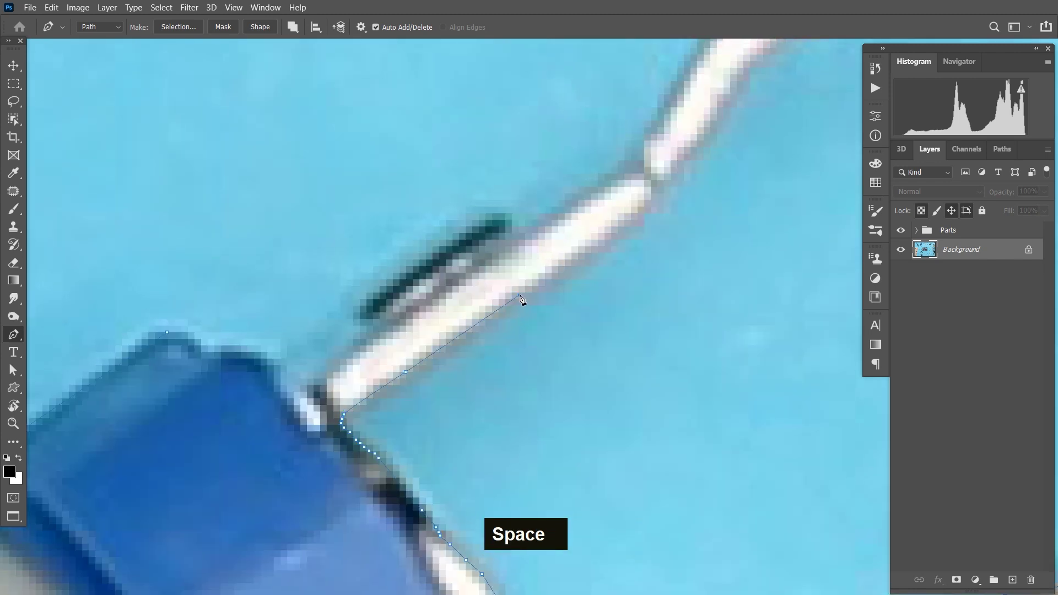
pyautogui.doubleClick(657, 198)
pyautogui.press('space')
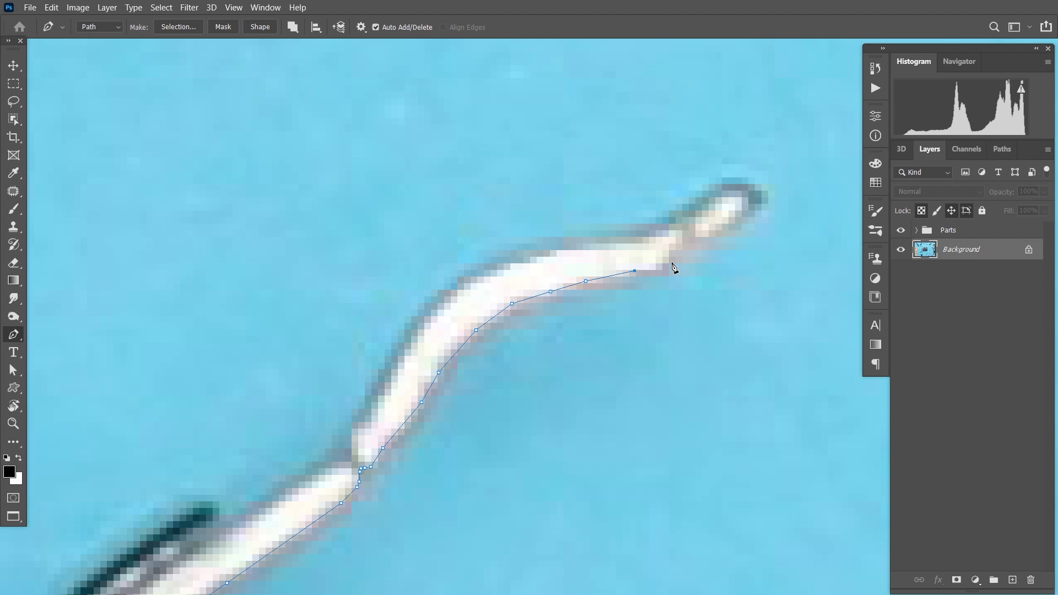
pyautogui.doubleClick(682, 249)
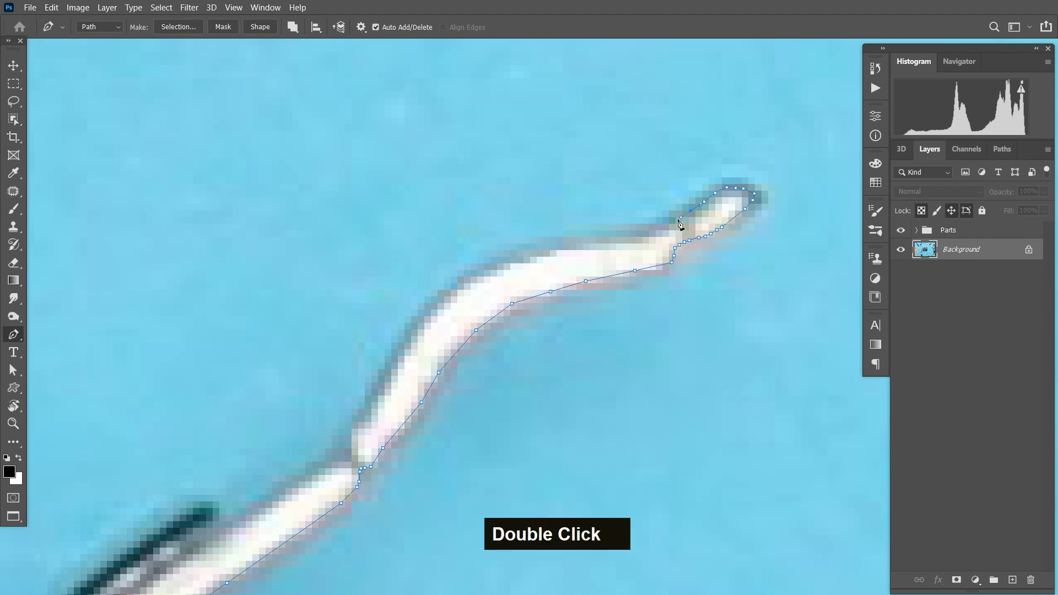
pyautogui.press('space')
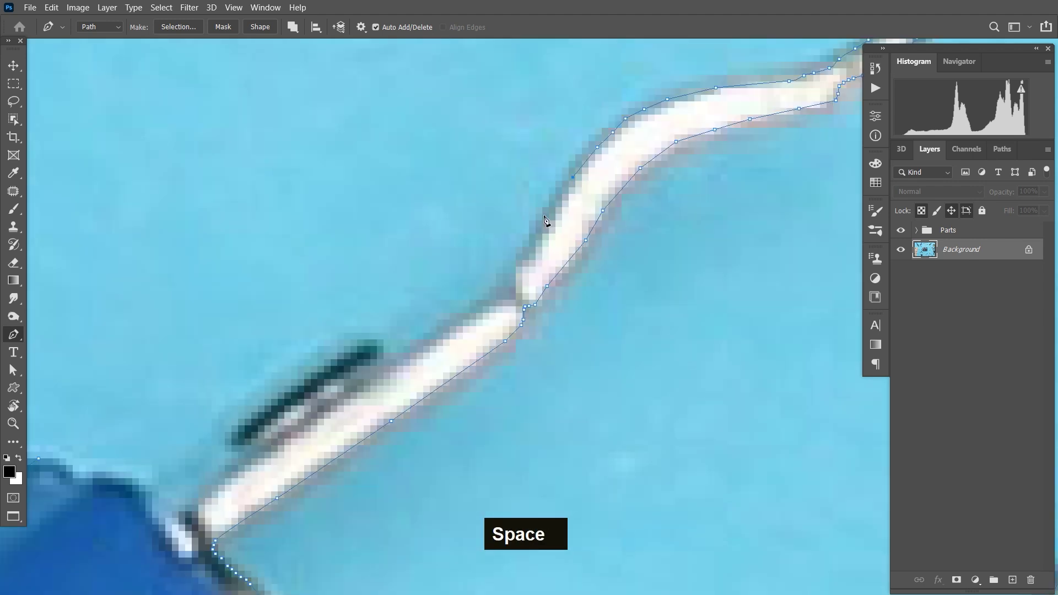
pyautogui.doubleClick(524, 275)
pyautogui.press('space')
pyautogui.doubleClick(506, 300)
# - Outline the small dark tab and close the path at its starting point, zooming out to view the whole part
pyautogui.press('space')
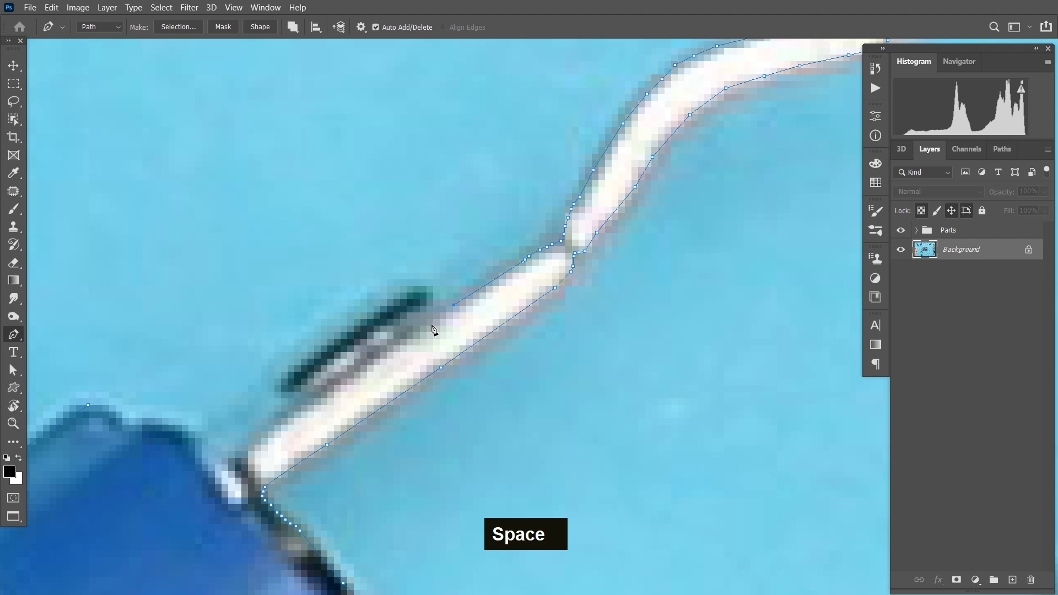
pyautogui.doubleClick(423, 336)
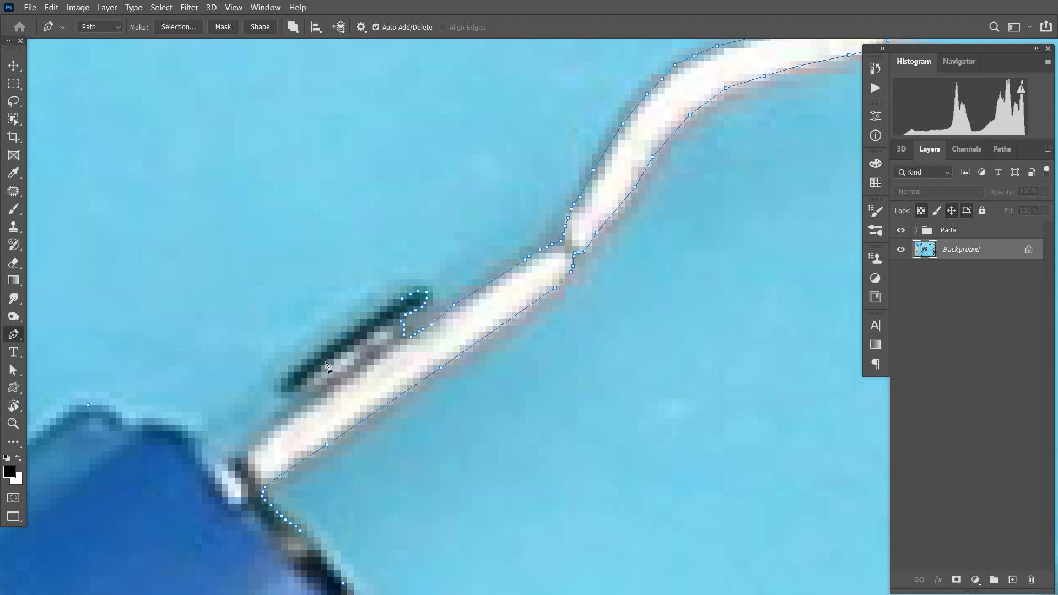
pyautogui.doubleClick(285, 393)
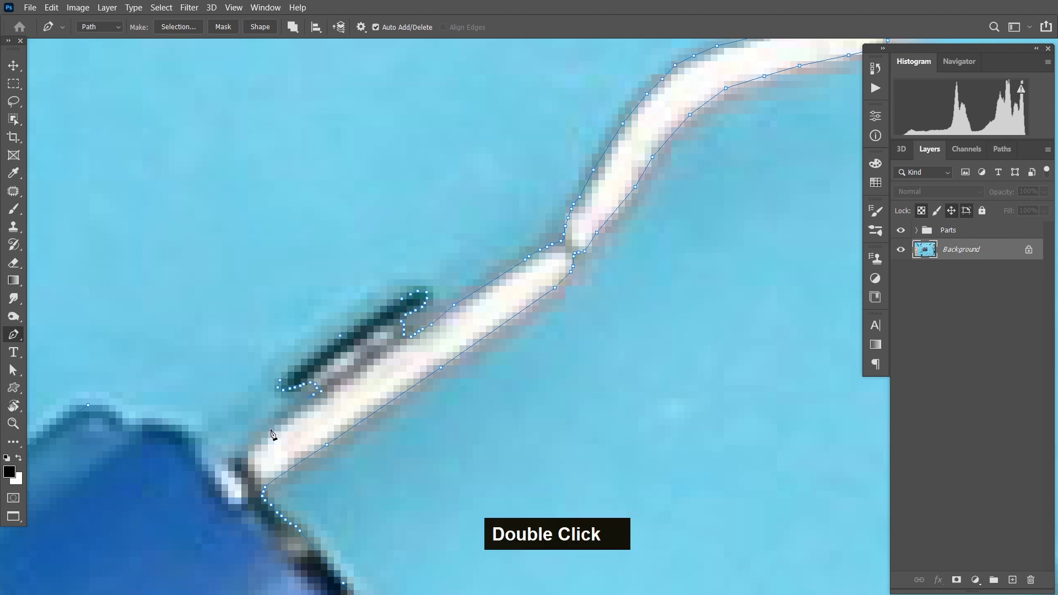
pyautogui.press('space')
pyautogui.doubleClick(402, 314)
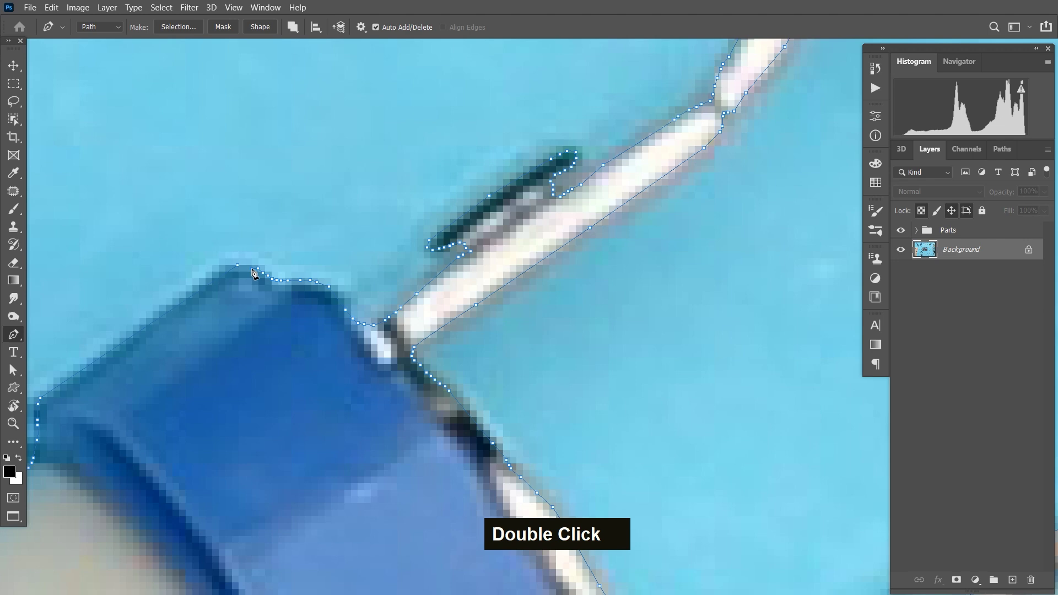
pyautogui.press('ctrl+-')
pyautogui.press('ctrl+-')
pyautogui.press('ctrl+-')
pyautogui.press('space')
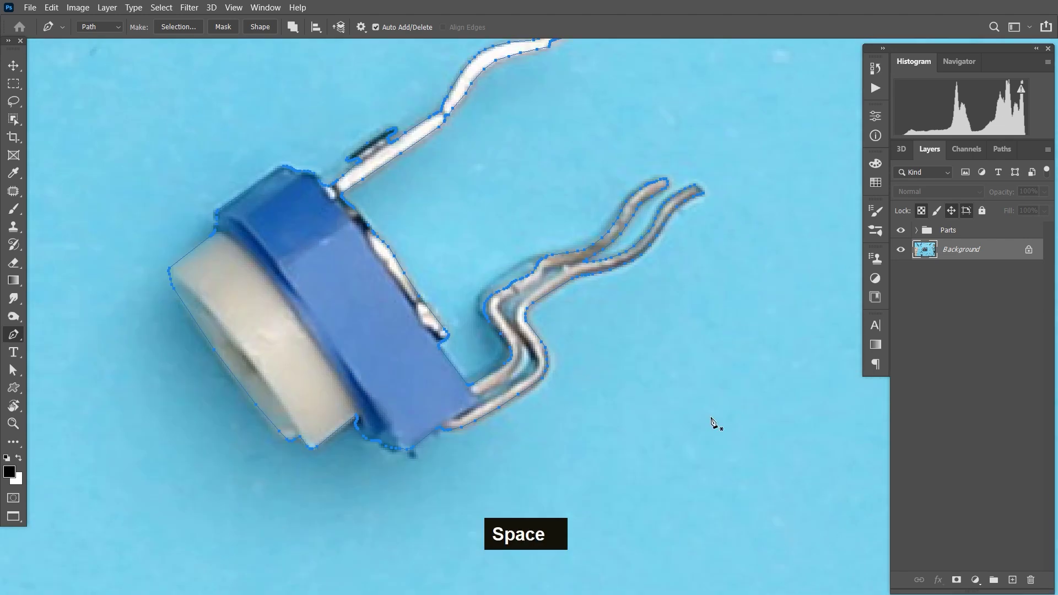
# - Turn the closed path into a selection and copy the part onto its own layer with Ctrl+J
pyautogui.press('space')
pyautogui.press('ctrl+Return')
pyautogui.press('space')
pyautogui.press('m')
pyautogui.press('ctrl+j')
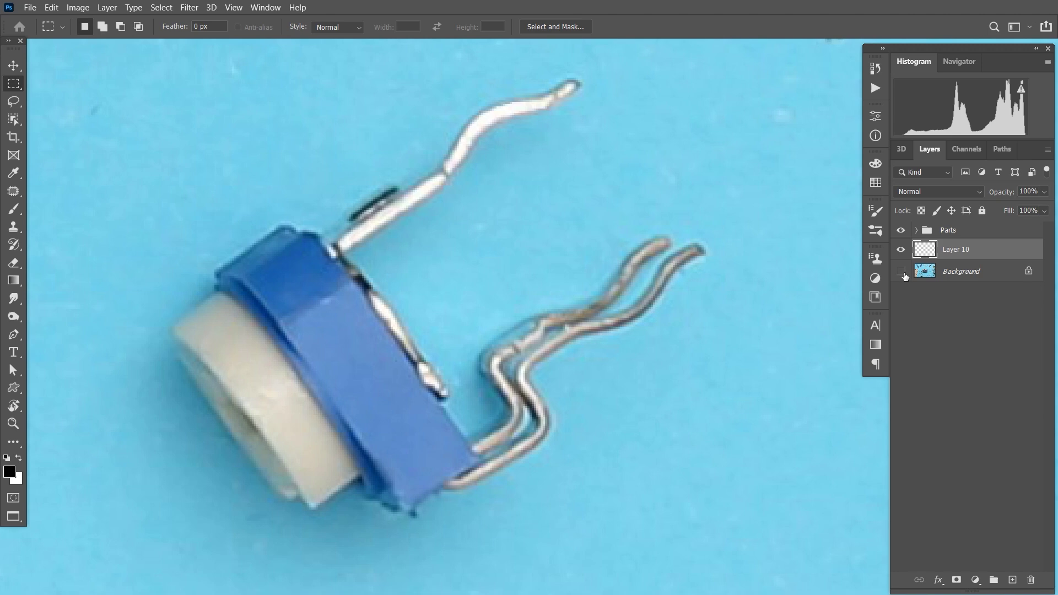
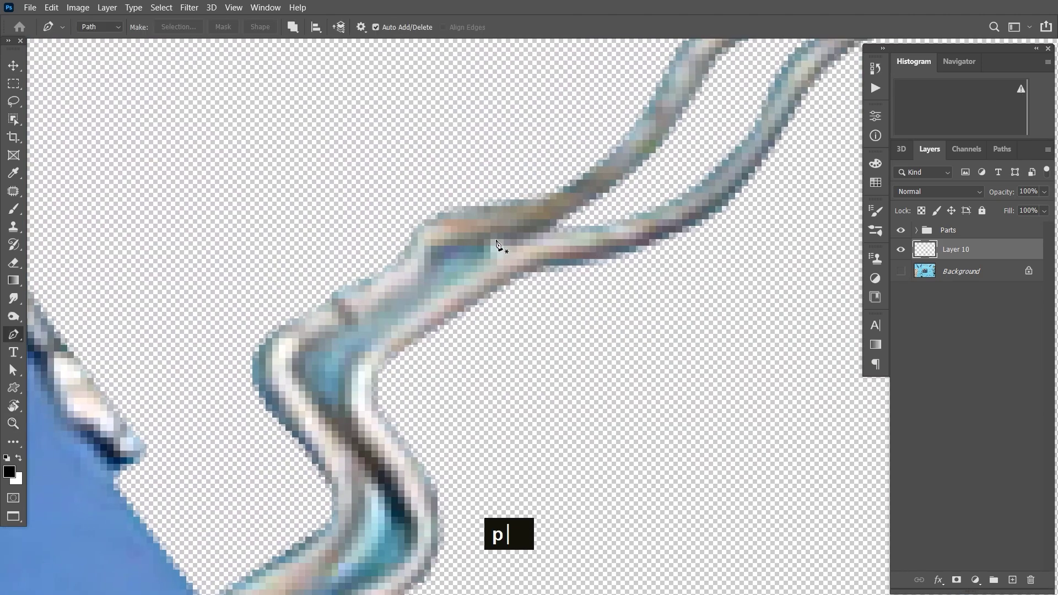
# - Make a first Pen selection of the gap between the leads and delete that background piece
pyautogui.doubleClick(509, 244)
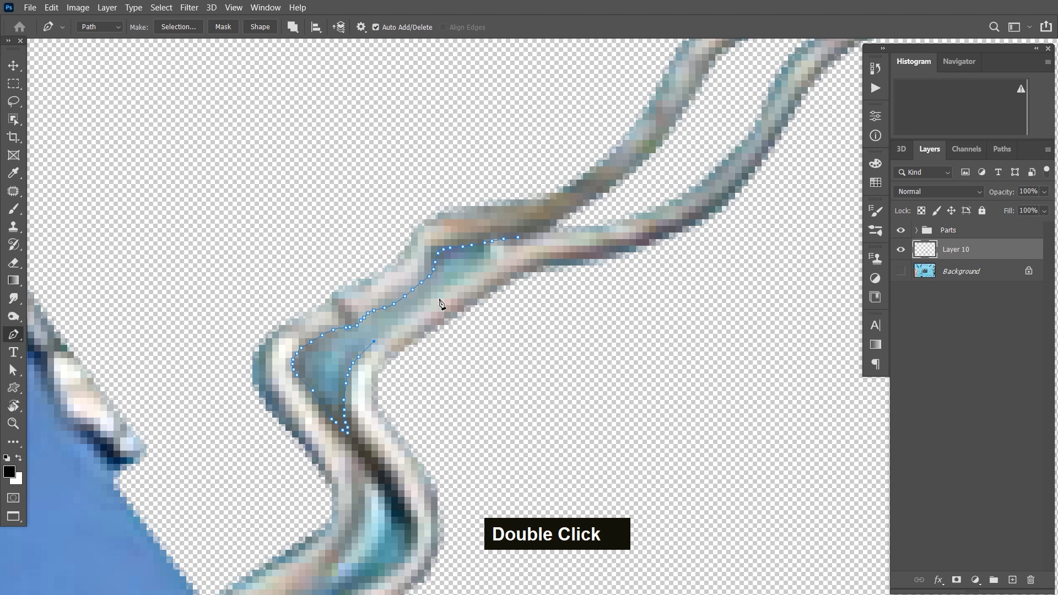
pyautogui.doubleClick(486, 272)
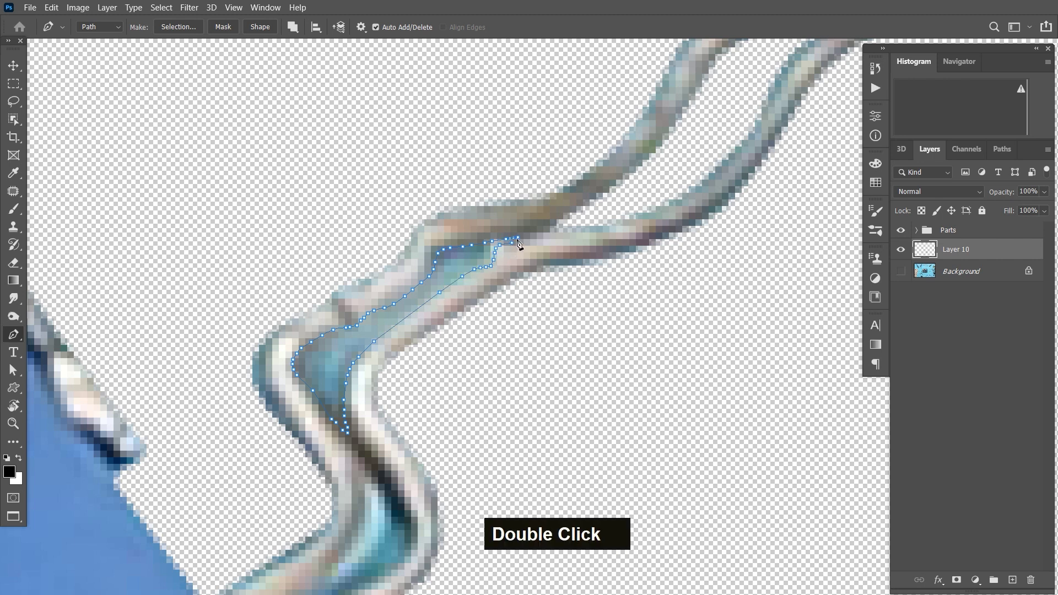
pyautogui.press('space')
pyautogui.press('ctrl+Return')
pyautogui.press('Delete')
pyautogui.press('ctrl+d')
pyautogui.press('space')
# - Outline the remaining gap, delete the leftover blue, deselect and zoom out to check the cutout
pyautogui.doubleClick(470, 270)
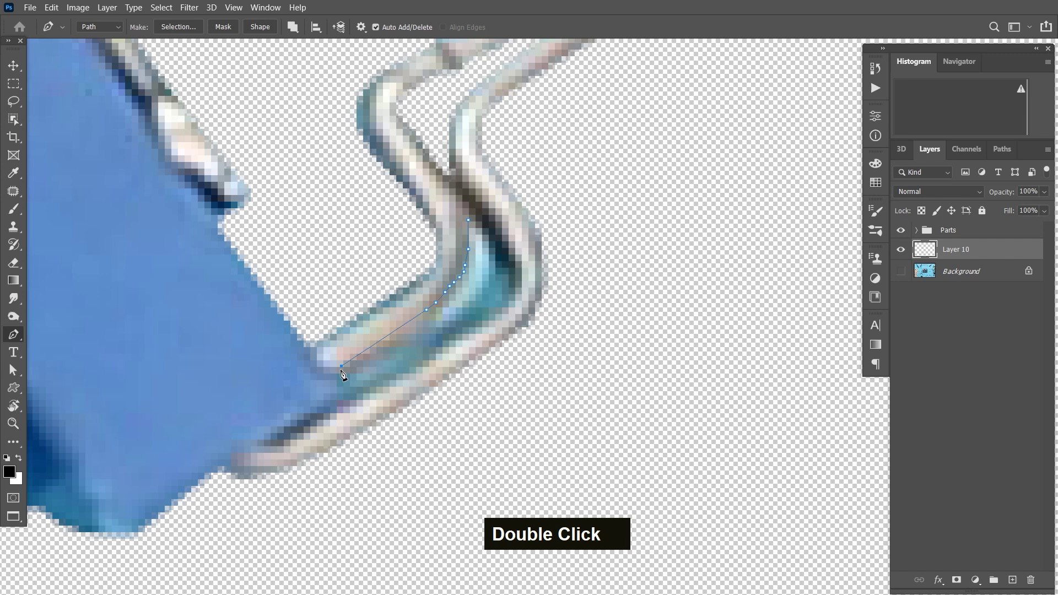
pyautogui.press('ctrl+z')
pyautogui.doubleClick(523, 295)
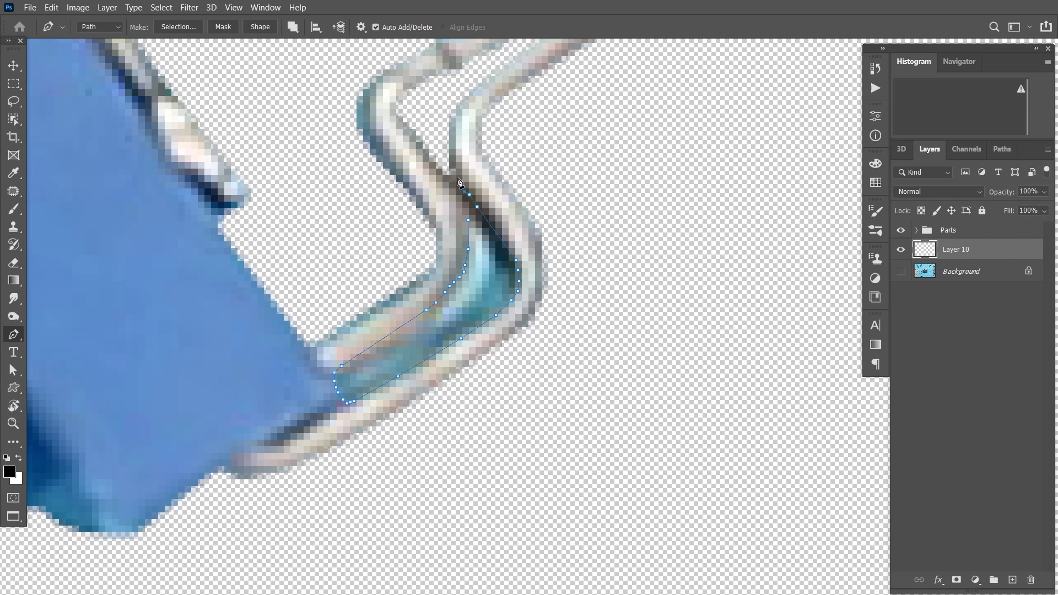
pyautogui.press('ctrl+Return')
pyautogui.press('Delete')
pyautogui.press('ctrl+d')
pyautogui.press('ctrl+-')
pyautogui.press('ctrl+-')
pyautogui.press('ctrl+-')
pyautogui.press('ctrl+-')
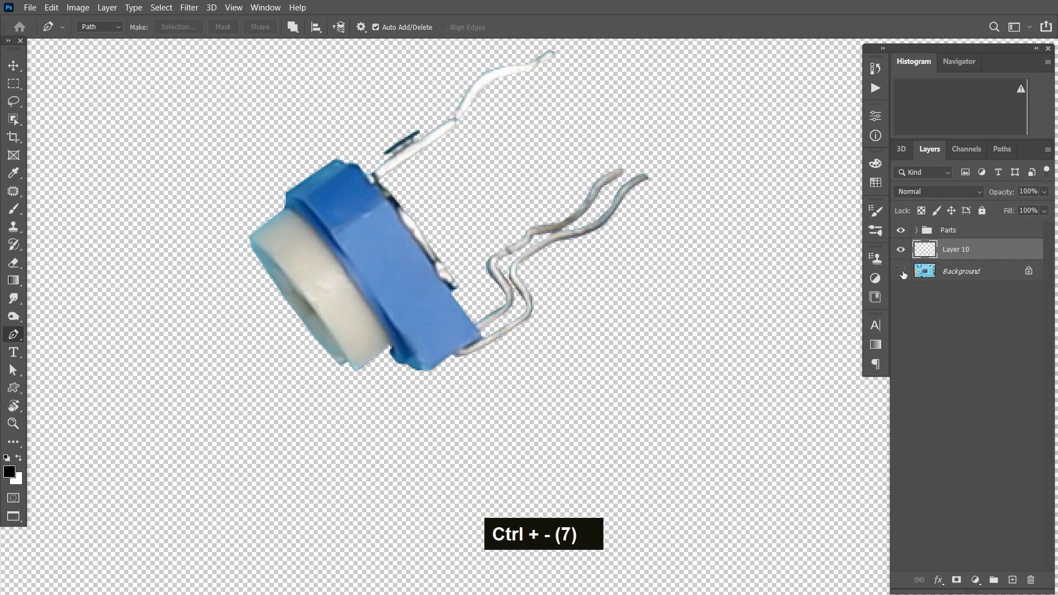